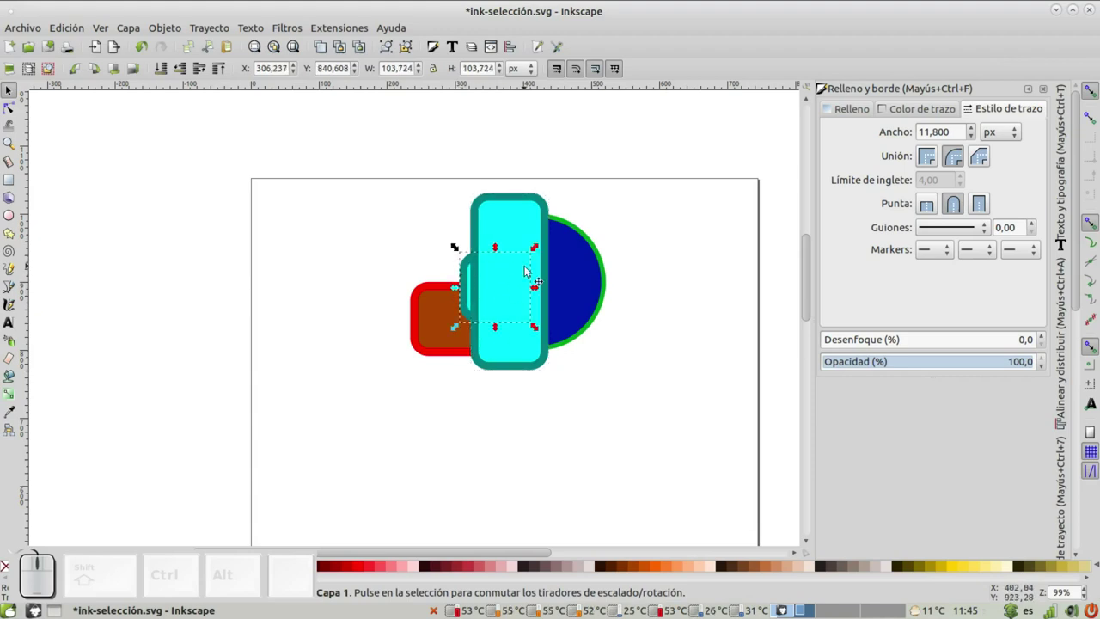
- Select the tall cyan rectangle along with the small cyan rounded square after zooming to the shapes
{"action": "scroll", "scroll_direction": "up", "scroll_amount": 3}
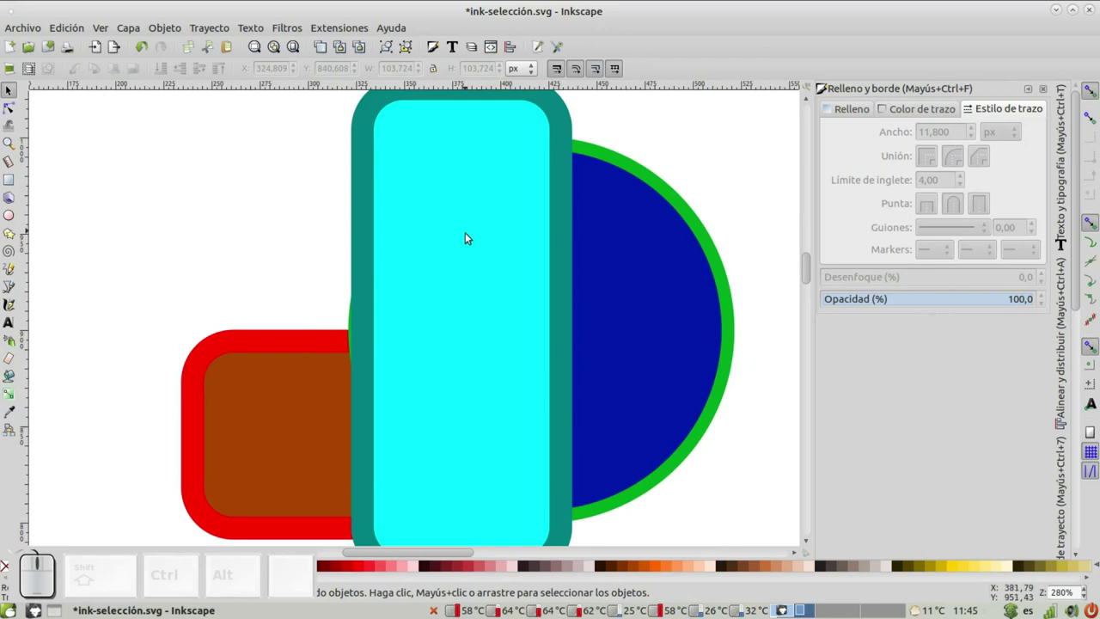
{"action": "scroll", "scroll_direction": "up", "scroll_amount": 3}
{"action": "scroll", "scroll_direction": "up", "scroll_amount": 3}
{"action": "scroll", "scroll_direction": "down", "scroll_amount": 3}
{"action": "scroll", "scroll_direction": "up", "scroll_amount": 3}
{"action": "scroll", "scroll_direction": "down", "scroll_amount": 3}
{"action": "scroll", "scroll_direction": "up", "scroll_amount": 3}
{"action": "scroll", "scroll_direction": "down", "scroll_amount": 3}
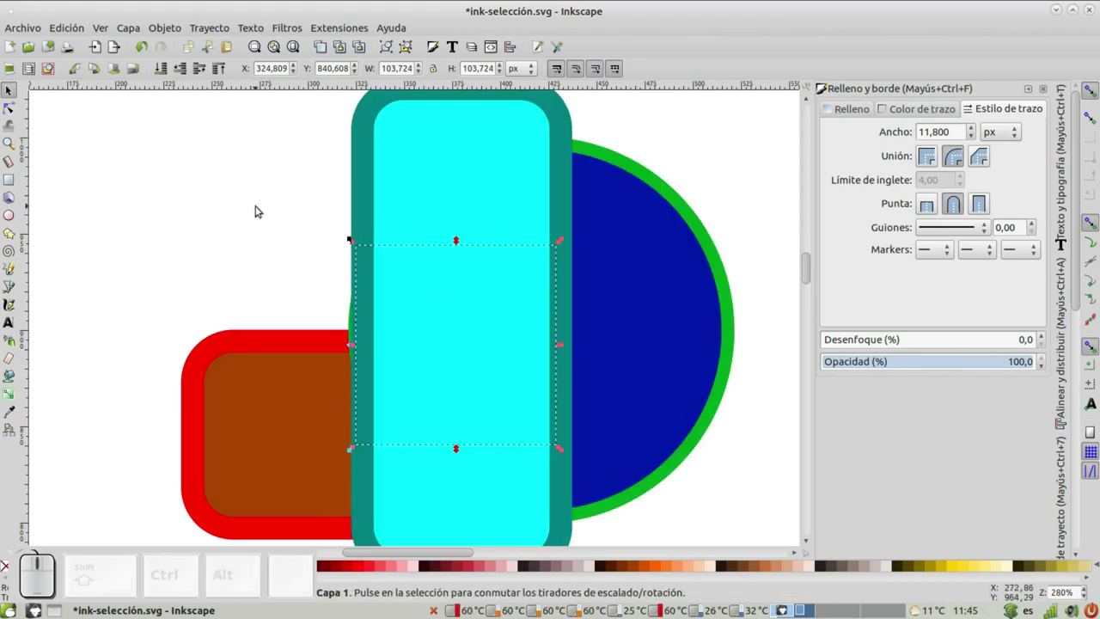
{"action": "scroll", "scroll_direction": "down", "scroll_amount": 3}
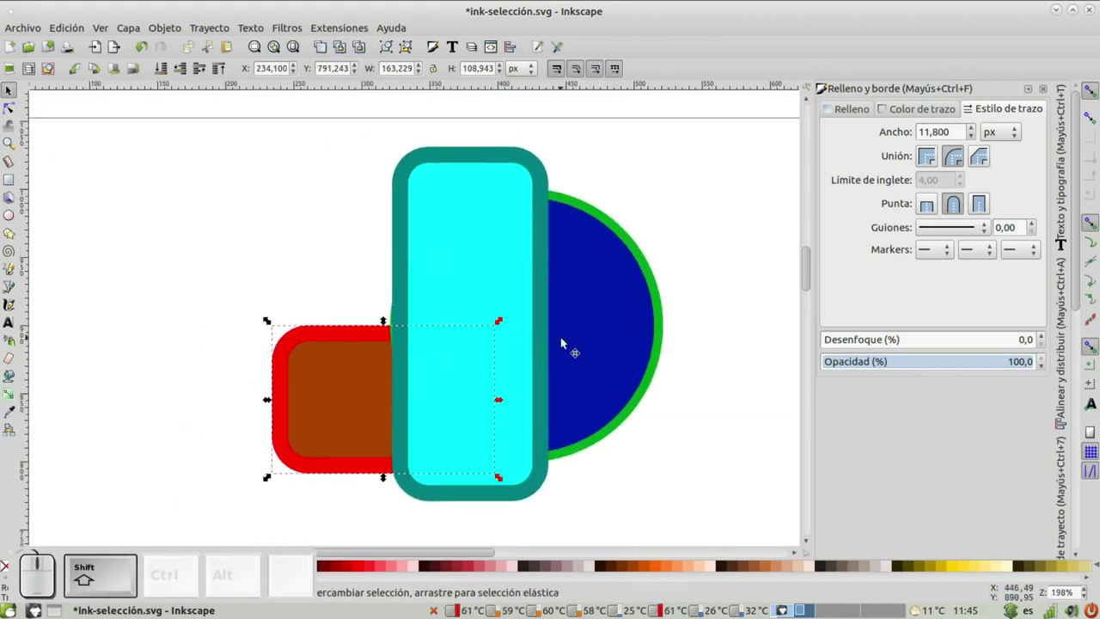
{"action": "left_click", "coordinate": [623, 323]}
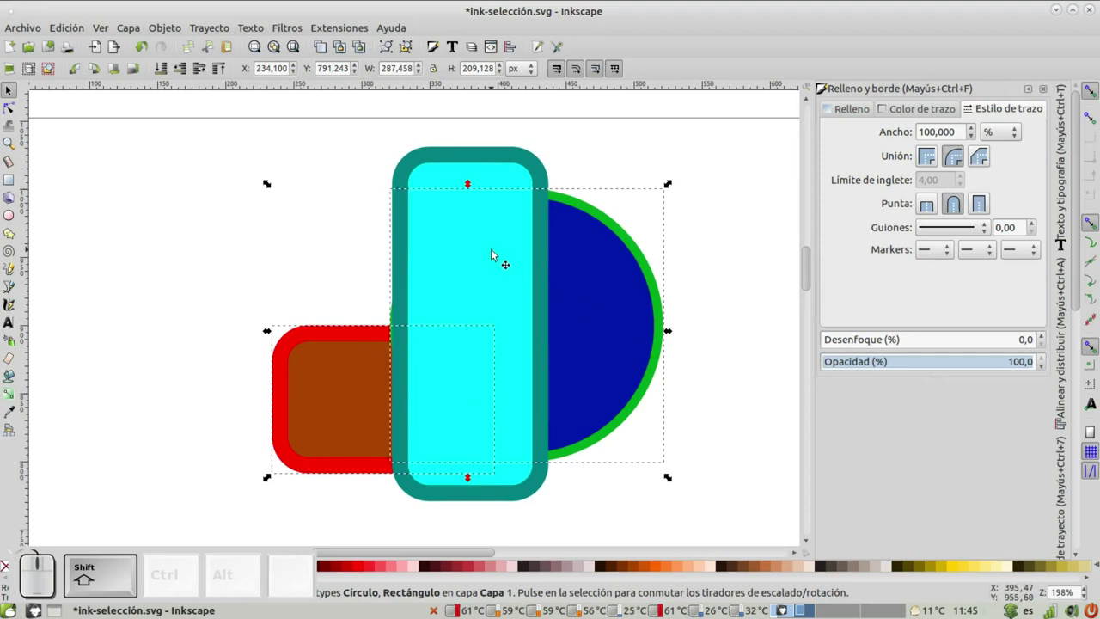
{"action": "left_click", "coordinate": [499, 254]}
- Place the small square and tall rectangle on top of the blue circle in the stacking order
{"action": "left_click", "coordinate": [265, 243]}
{"action": "scroll", "scroll_direction": "down", "scroll_amount": 3}
{"action": "left_click", "coordinate": [307, 271]}
{"action": "middle_click", "coordinate": [390, 314]}
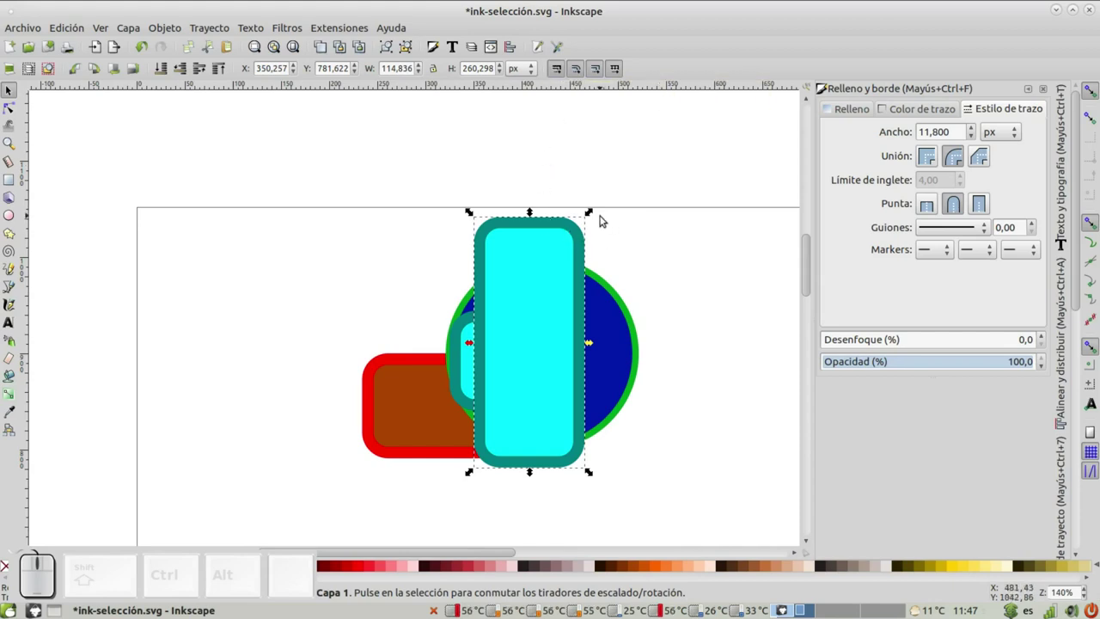
- Move the unioned circle-and-rectangle shape with green outline below the original arrangement
{"action": "left_click_drag", "start_coordinate": [595, 214], "coordinate": [579, 245]}
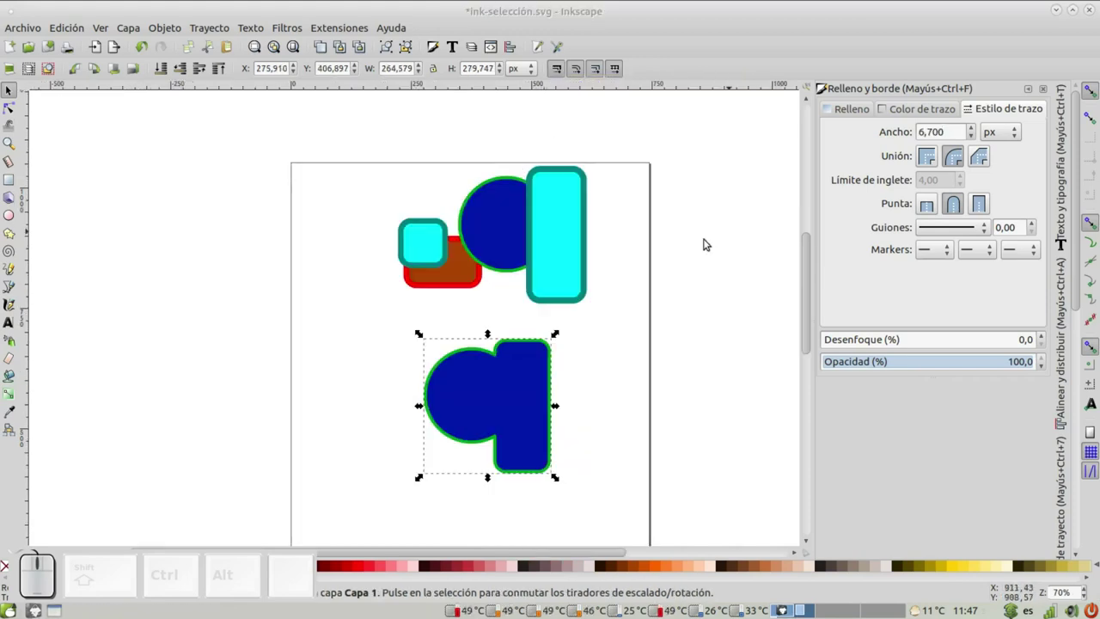
{"action": "scroll", "scroll_direction": "up", "scroll_amount": 3}
- Scale the merged blue shape back up proportionally with a corner handle to roughly its original size
{"action": "left_click", "coordinate": [536, 339]}
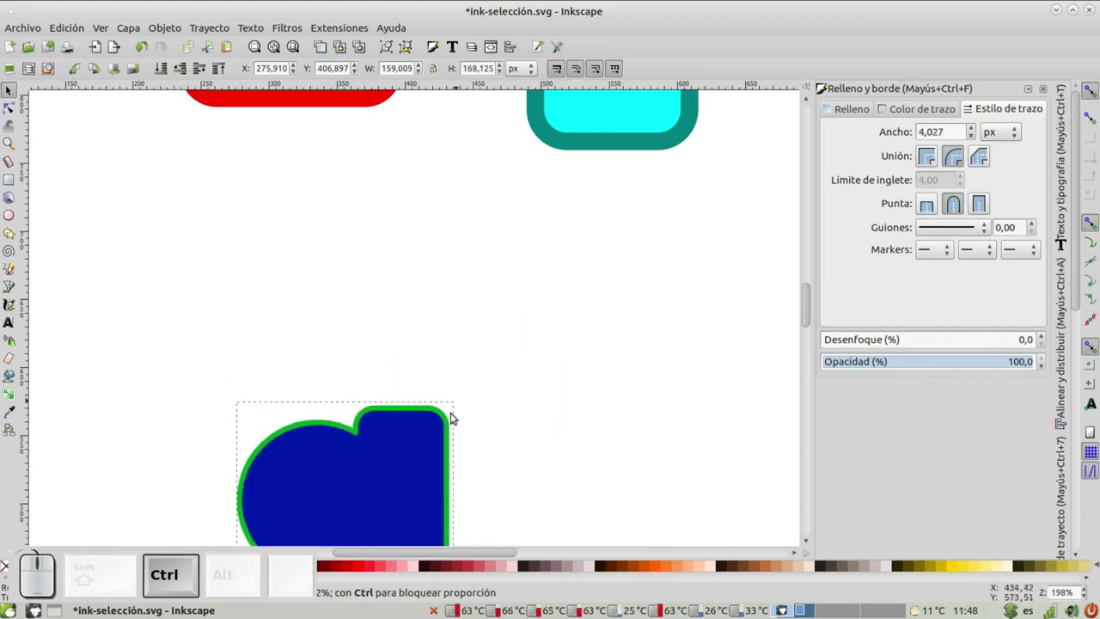
{"action": "left_click_drag", "start_coordinate": [361, 484], "coordinate": [475, 303]}
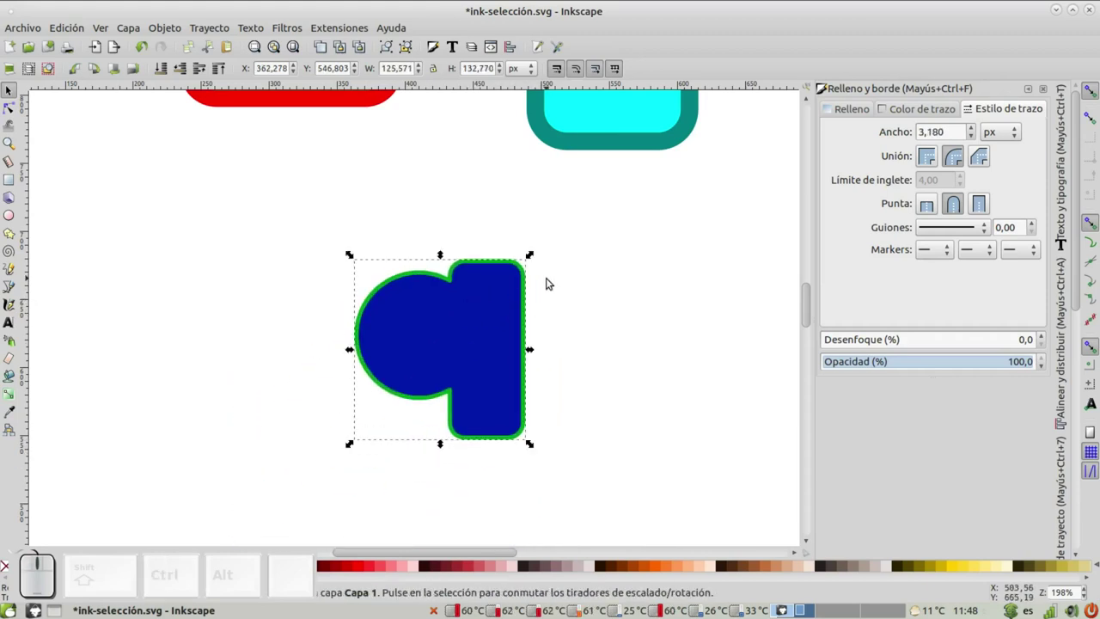
{"action": "left_click_drag", "start_coordinate": [534, 256], "coordinate": [567, 231]}
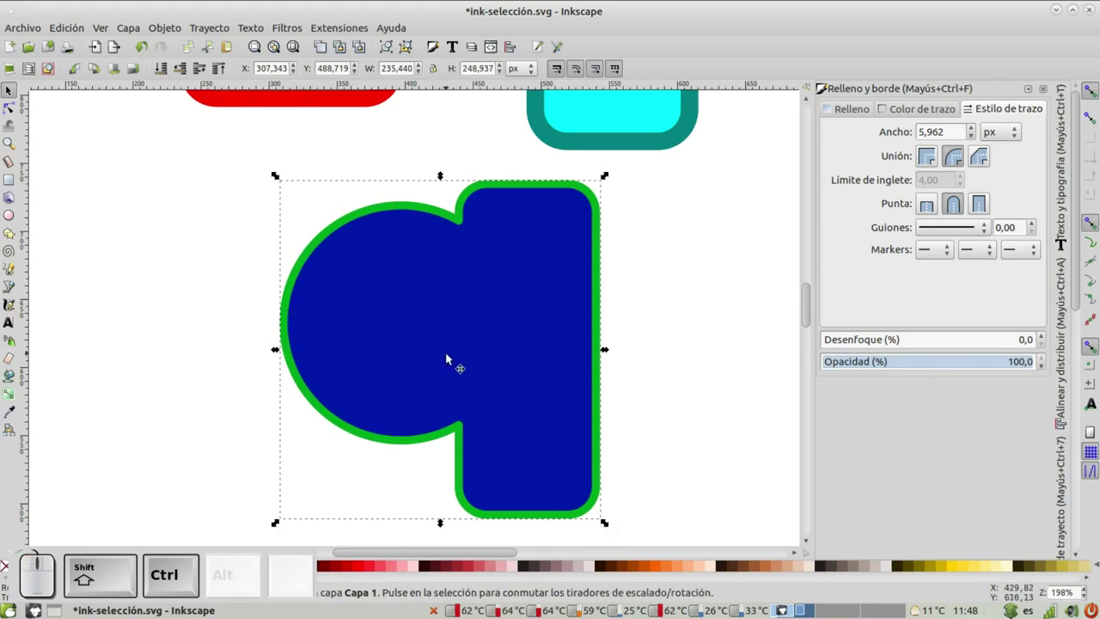
- Rotate the merged blue shape with a corner arrow, undoing two unwanted transforms along the way
{"action": "left_click_drag", "start_coordinate": [611, 176], "coordinate": [610, 203]}
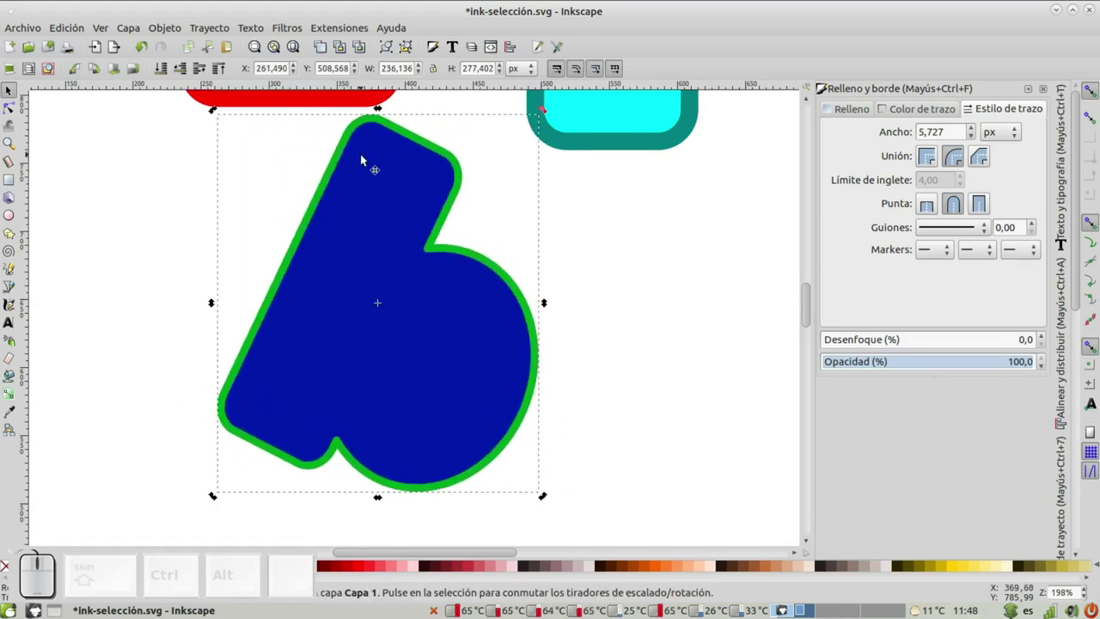
{"action": "key", "text": "ctrl+z"}
{"action": "key", "text": "ctrl+z"}
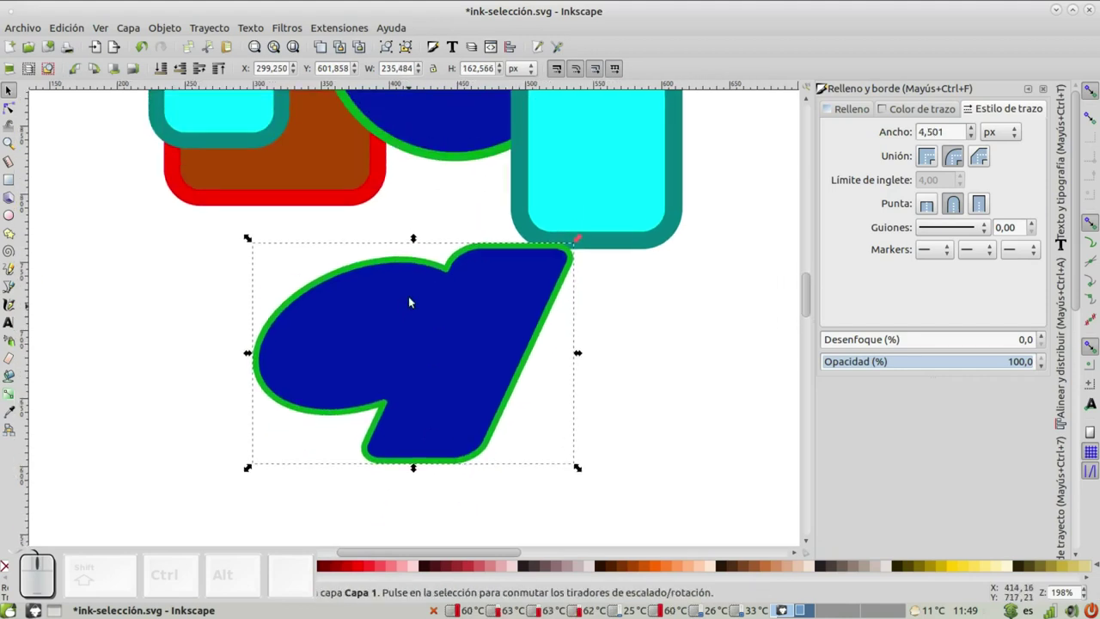
- Nudge the slanted blue shape slightly right to a spot below the original arrangement
{"action": "scroll", "scroll_direction": "down", "scroll_amount": 3}
{"action": "left_click", "coordinate": [397, 256]}
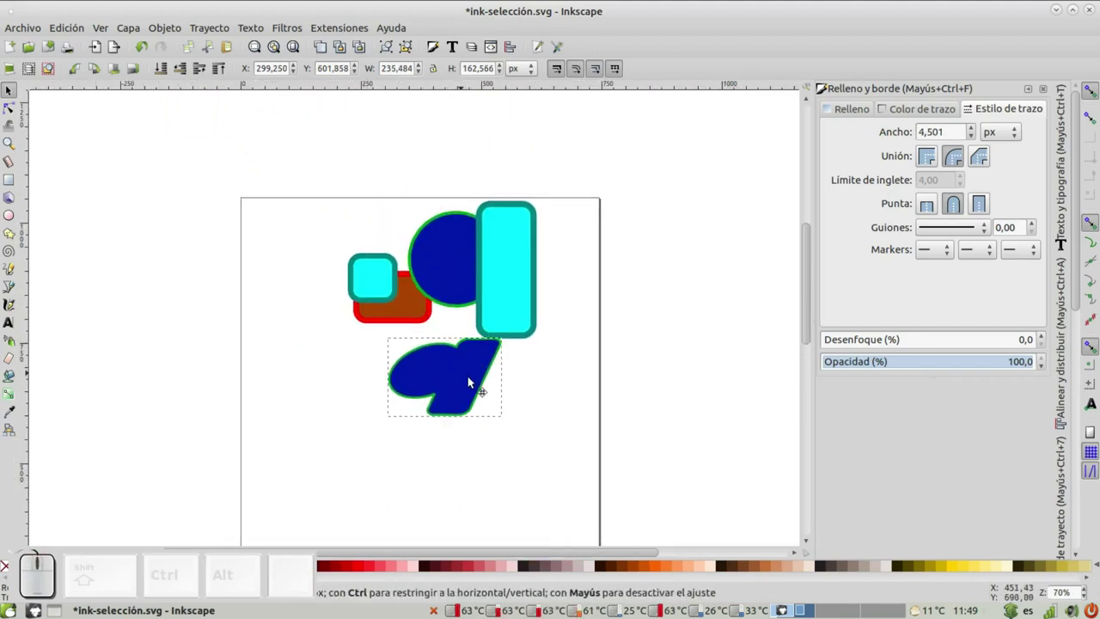
{"action": "scroll", "scroll_direction": "up", "scroll_amount": 3}
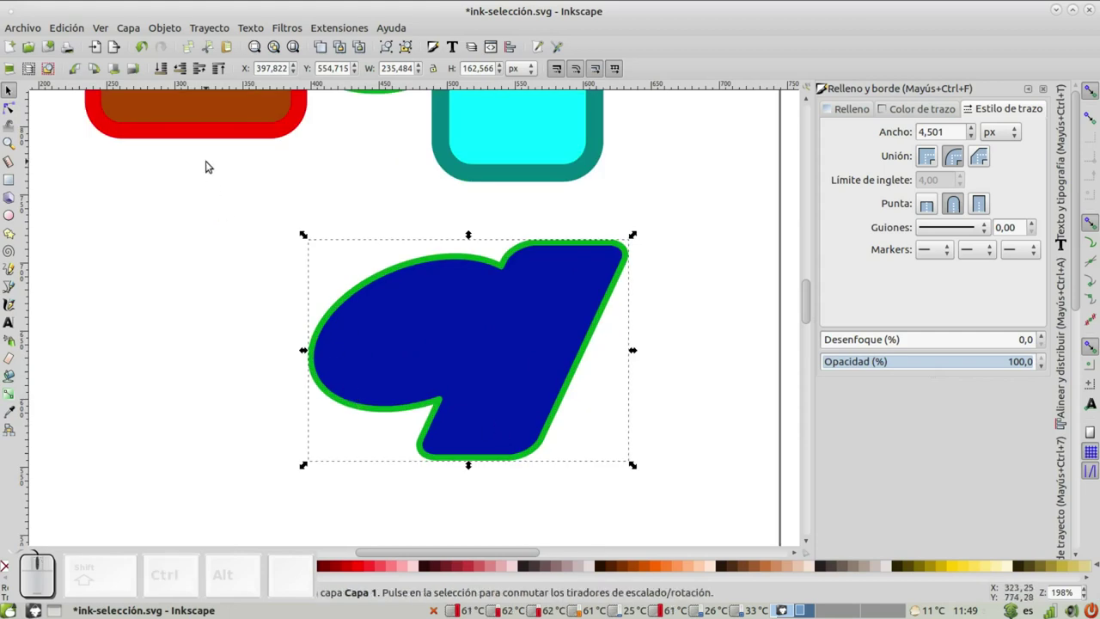